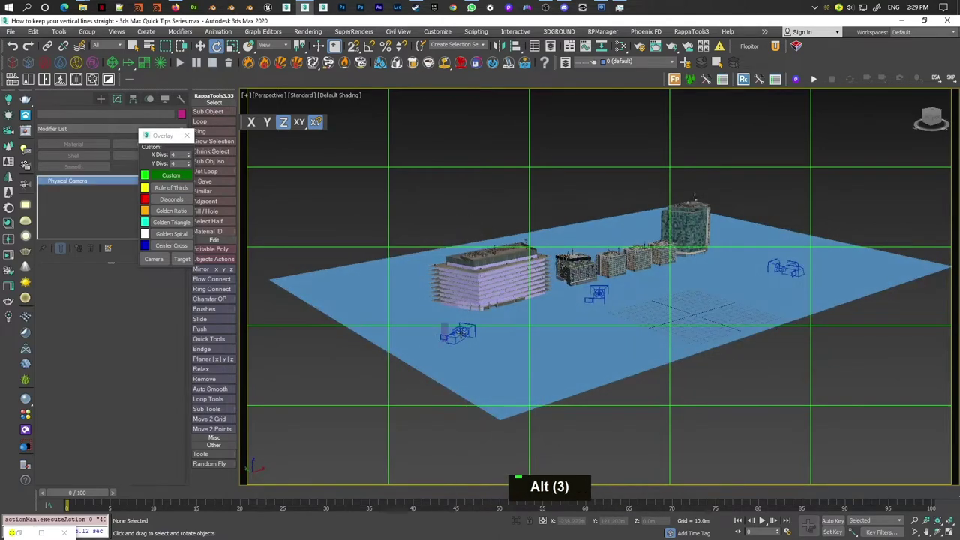
- Look through PhysCamera001 and lower its focal length to about 31 mm
key(c)
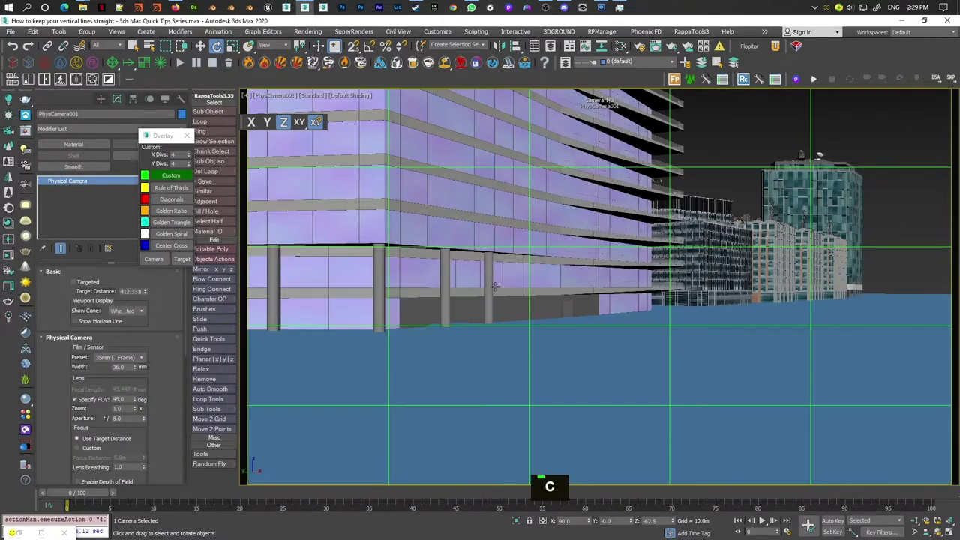
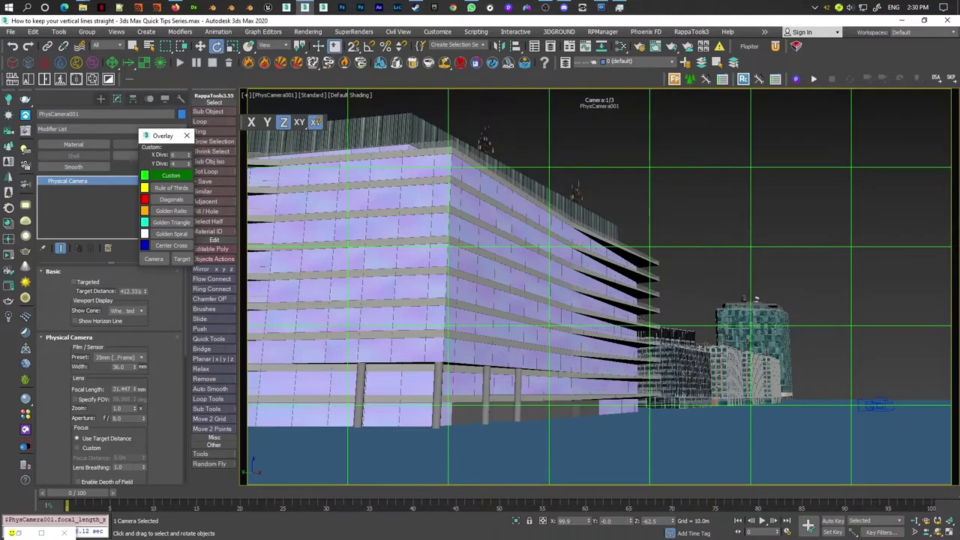
- Collapse the camera rollouts, then enable Auto Vertical Tilt Correction under Perspective Control for PhysCamera001
right_click(162, 298)
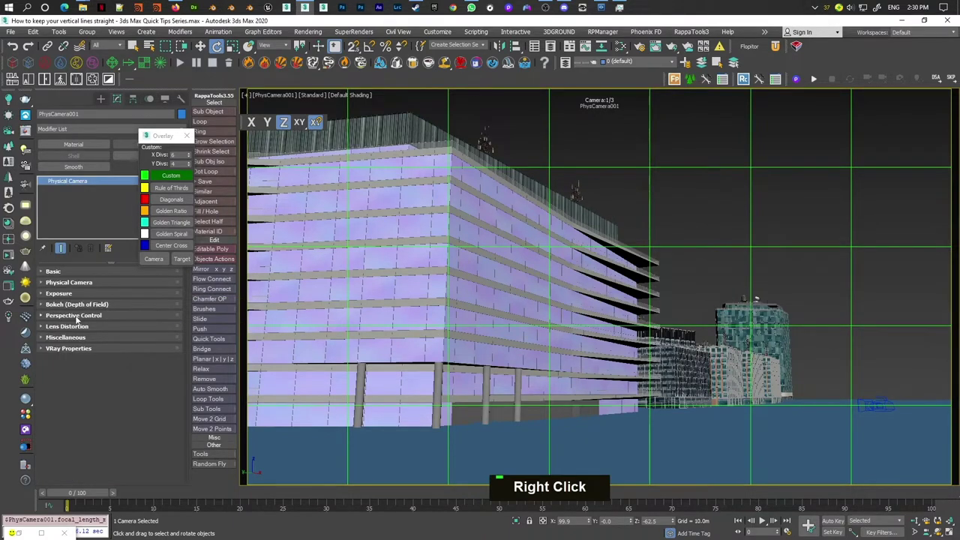
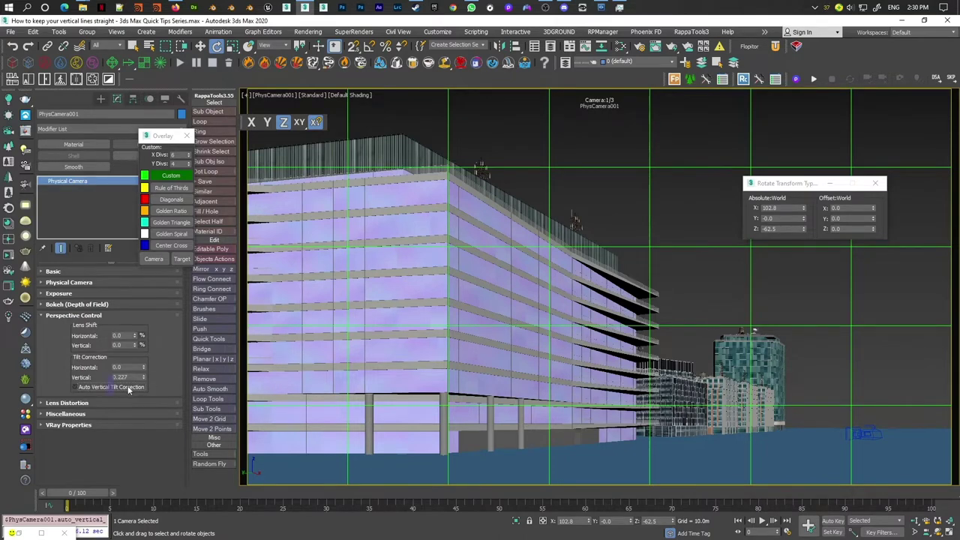
right_click(146, 377)
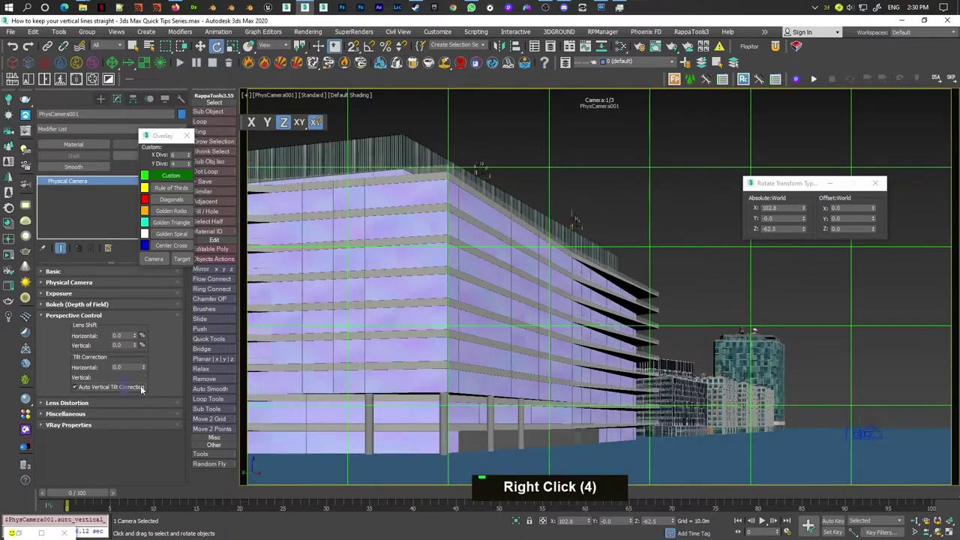
double_click(144, 378)
right_click(144, 377)
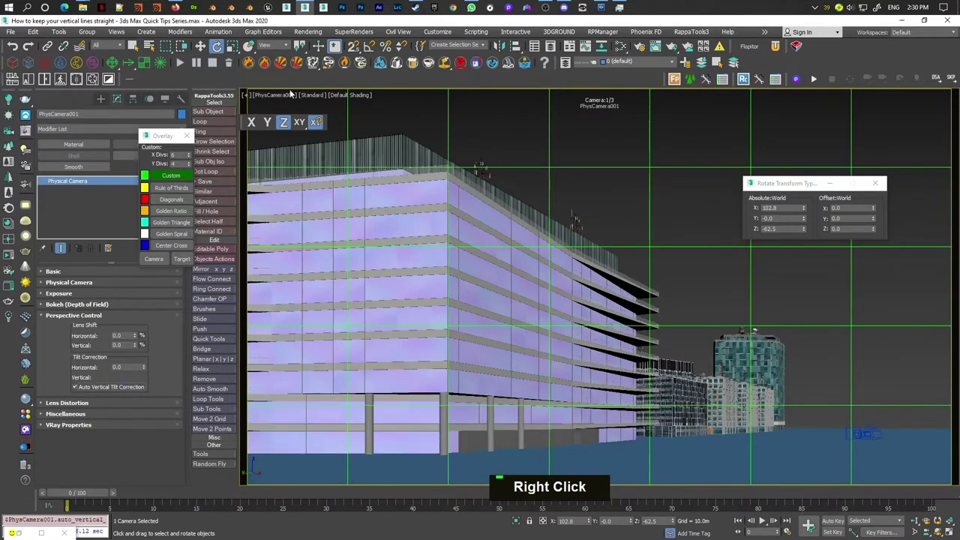
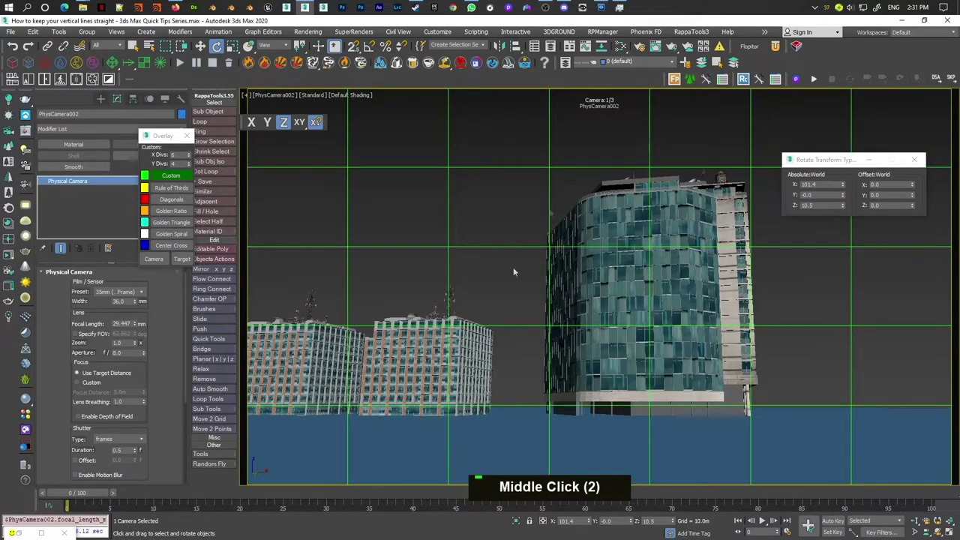
- Enable Auto Vertical Tilt Correction on PhysCamera002 so the teal tower's verticals stay straight
right_click(153, 348)
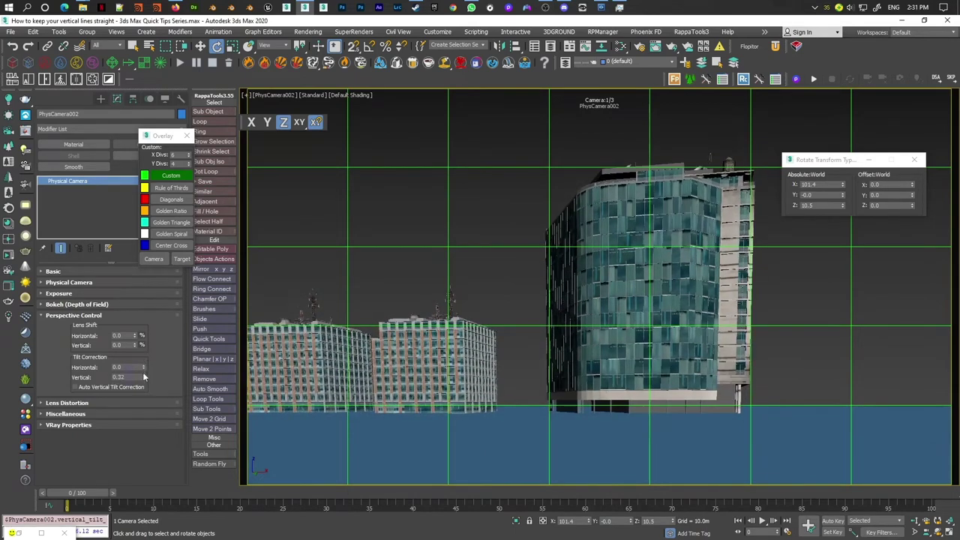
right_click(144, 380)
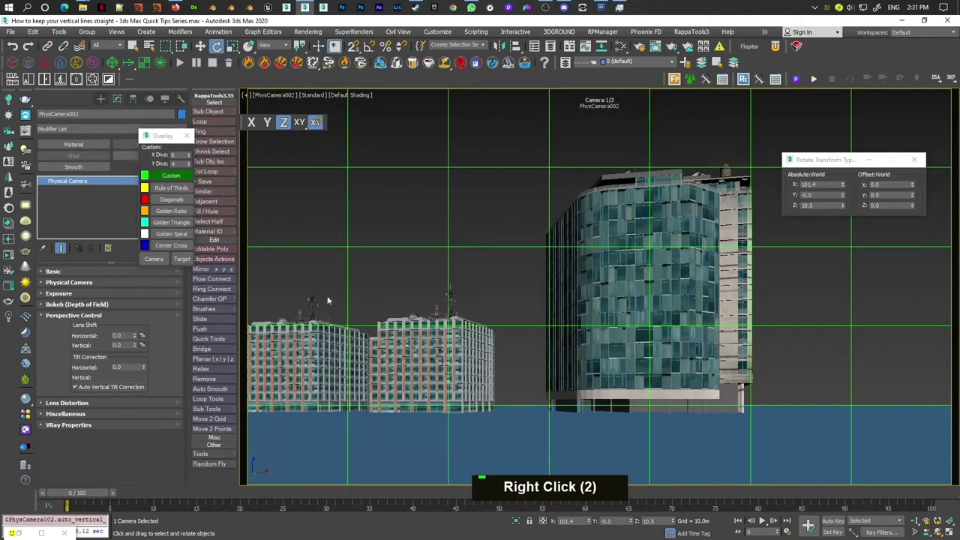
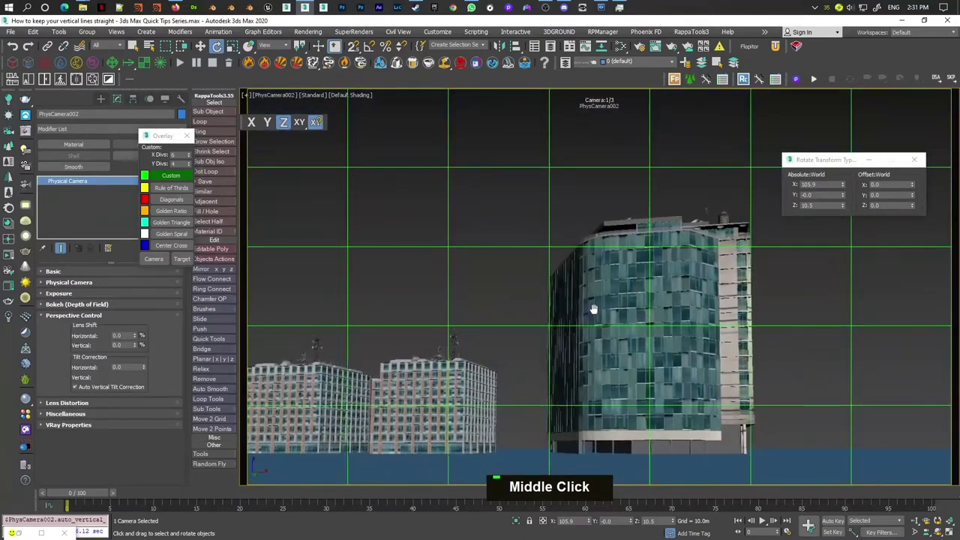
right_click(116, 385)
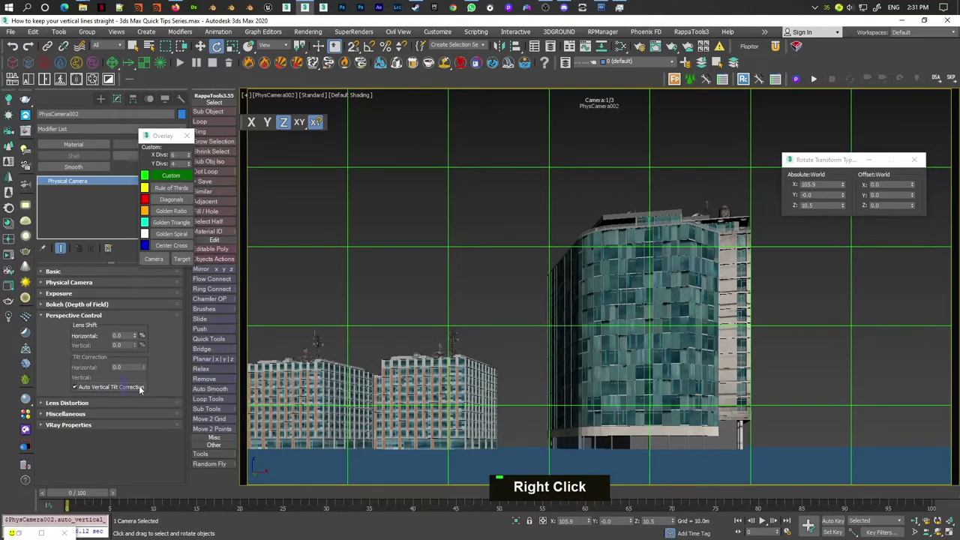
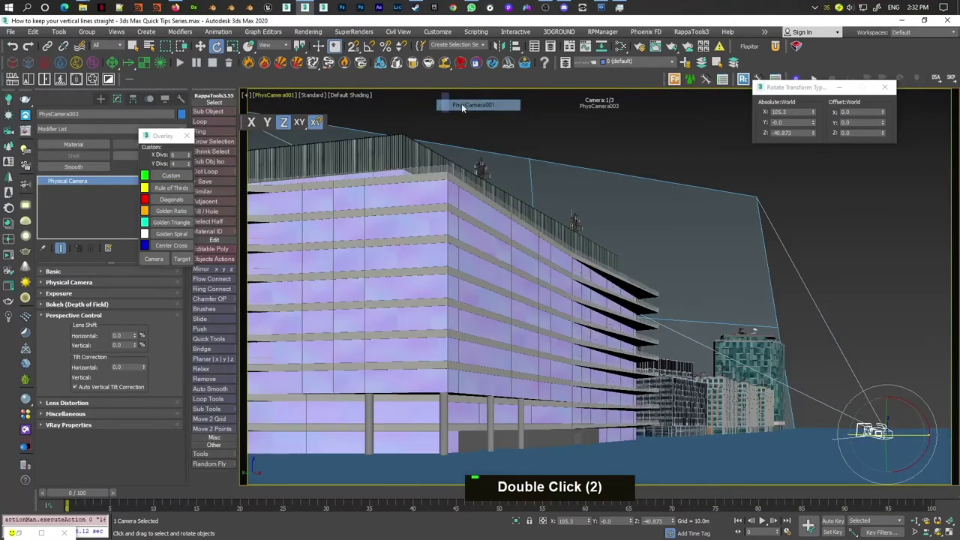
- Switch the viewport to PhysCamera002, then to PhysCamera003 framing the whole row of buildings
key(ctrl+d)
key(c)
double_click(459, 217)
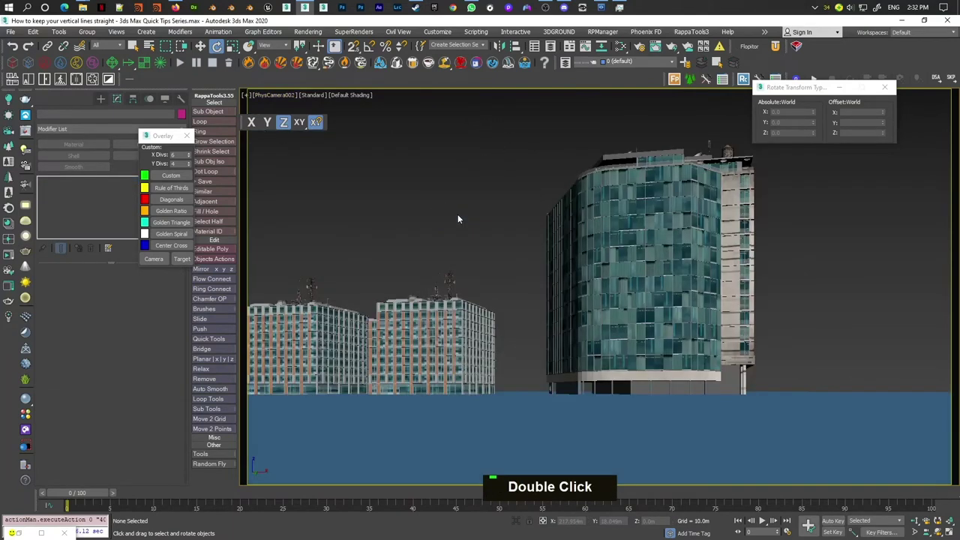
key(c)
double_click(463, 225)
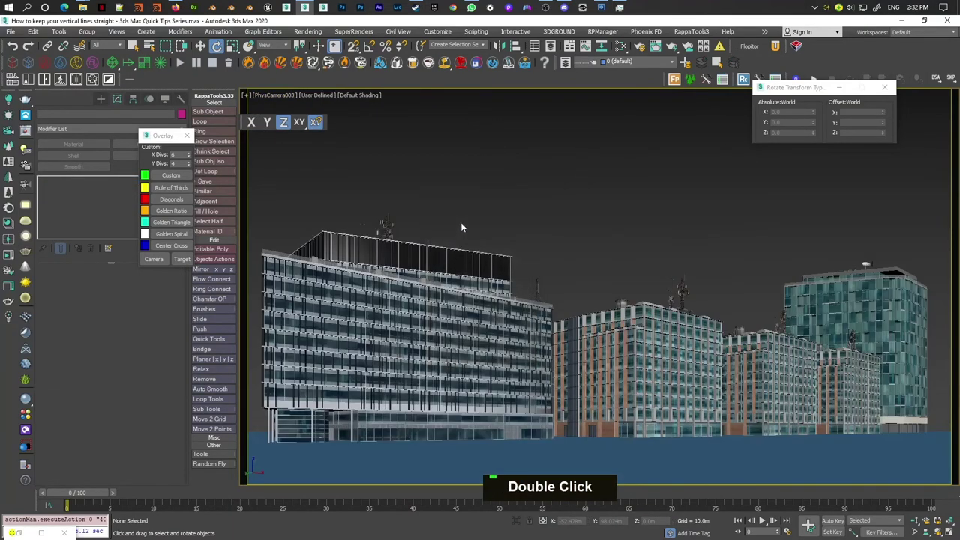